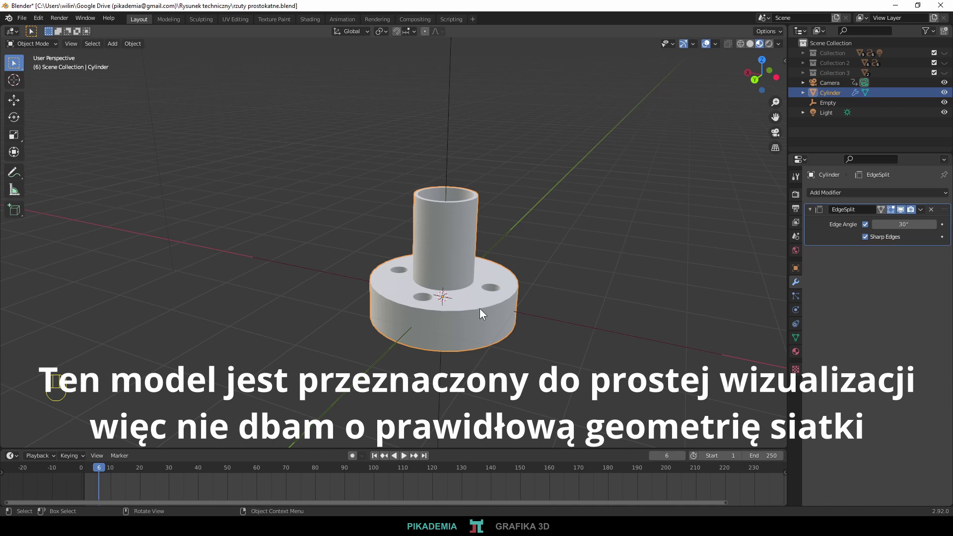
# Move the finished reference flange out of the way and delete the Empty at the origin
pyautogui.press('g')
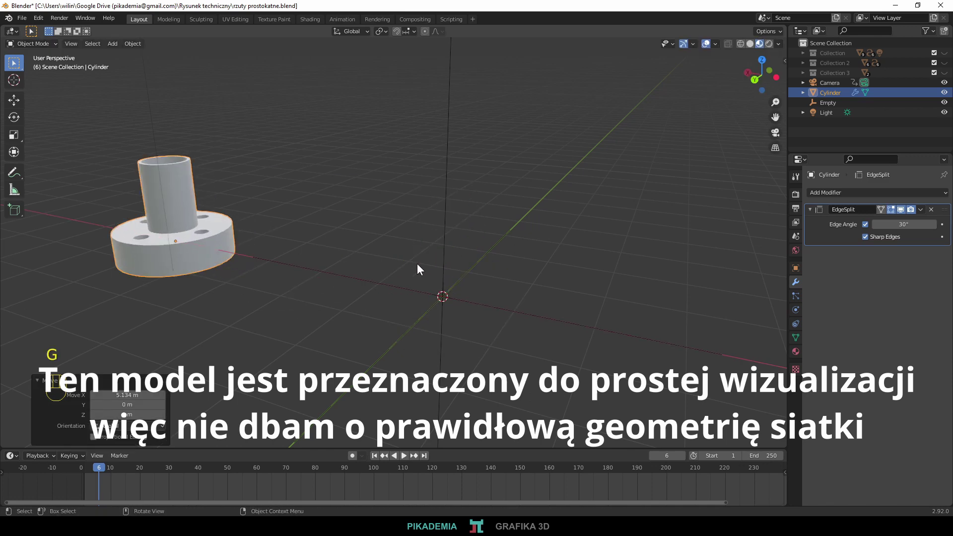
pyautogui.click(591, 255)
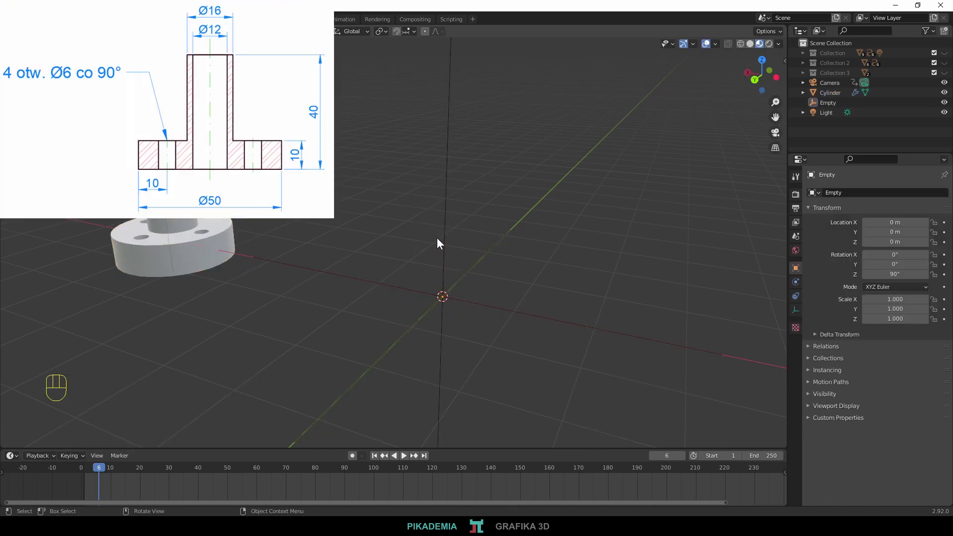
pyautogui.press('Delete')
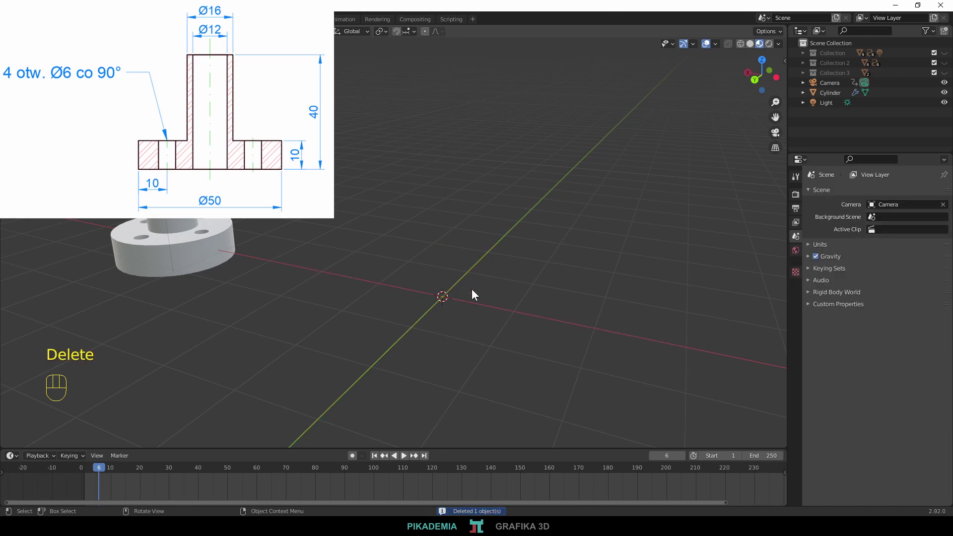
pyautogui.click(351, 246)
# Add a cylinder at the origin, flatten it thin and enlarge it into the flange disc
pyautogui.press('shift+a')
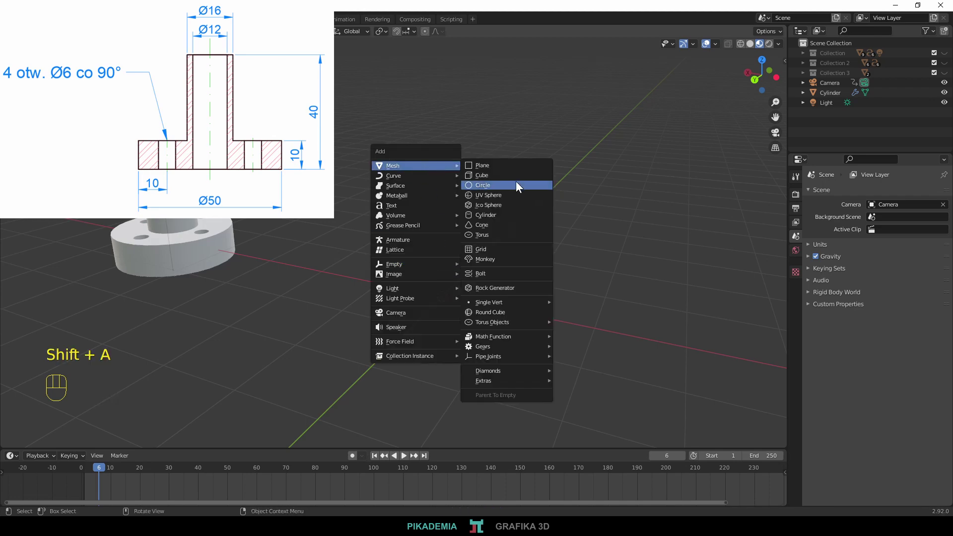
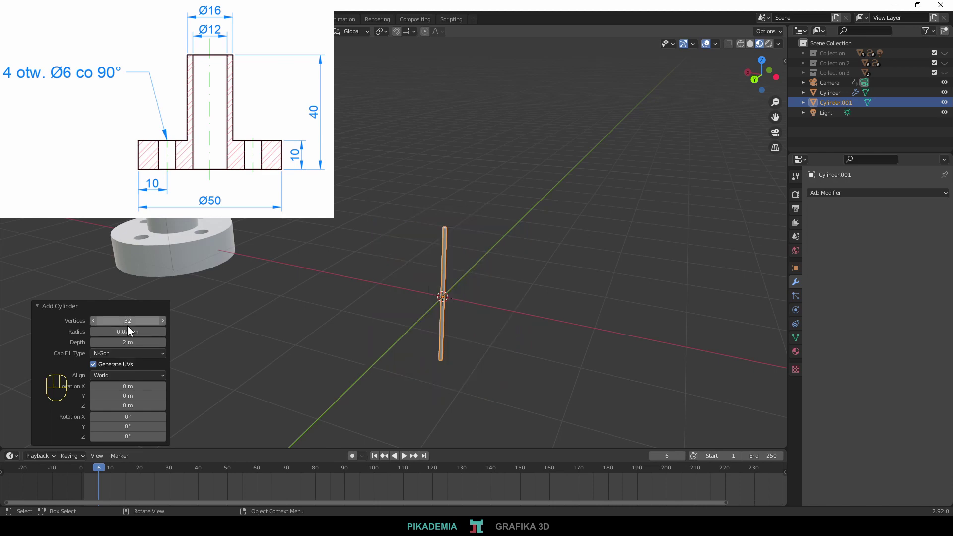
pyautogui.click(131, 337)
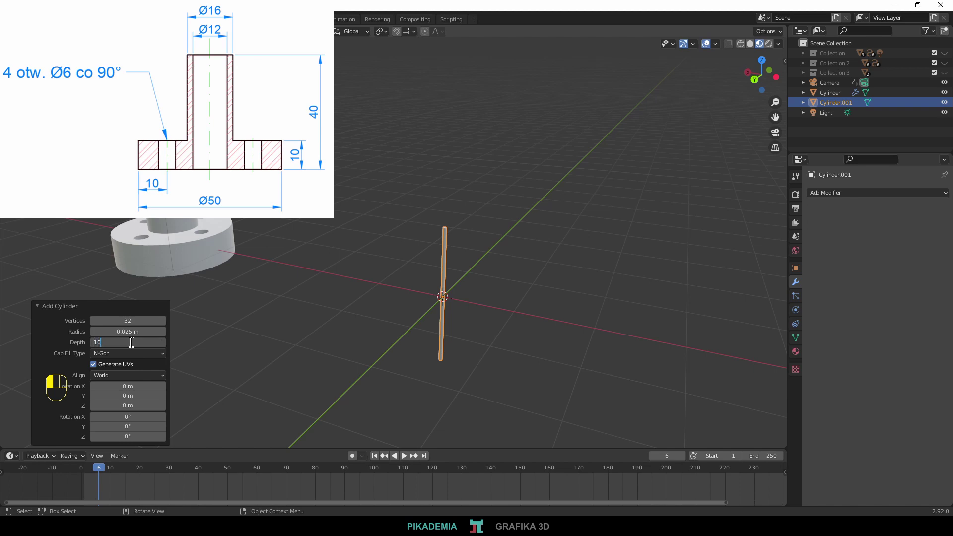
pyautogui.press('m')
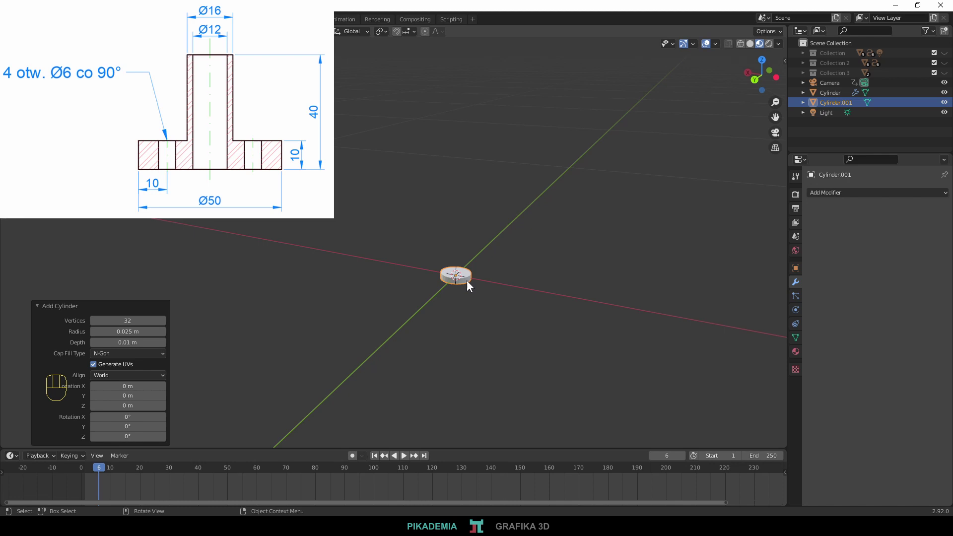
pyautogui.press('KP_Decimal')
pyautogui.moveTo(397, 261); pyautogui.dragTo(452, 245)
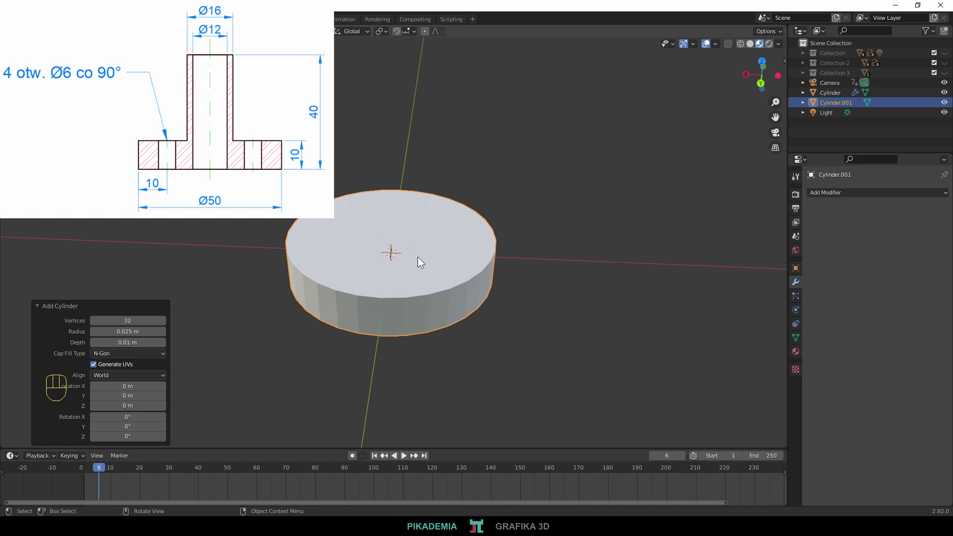
# Add a second cylinder, resize it narrower and taller, and move it up onto the disc as the tube
pyautogui.press('shift+a')
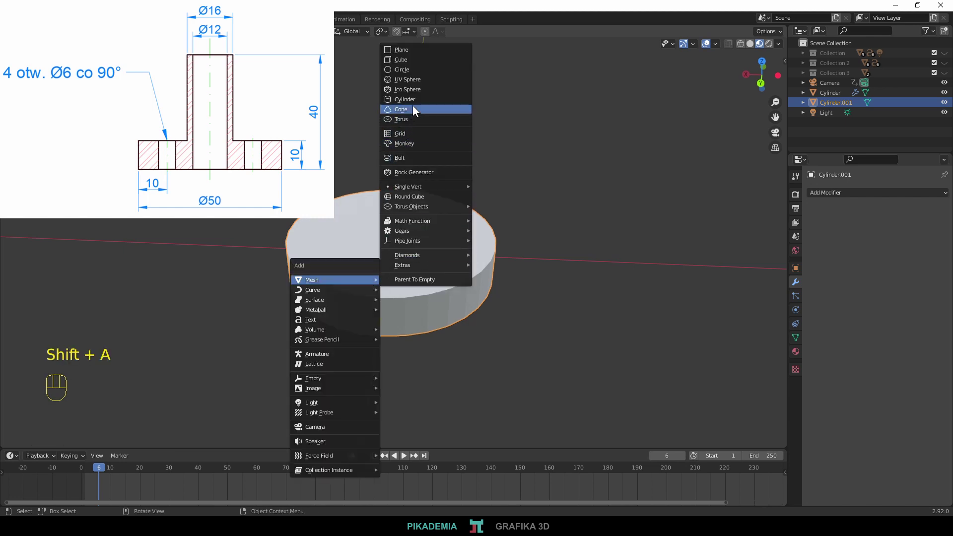
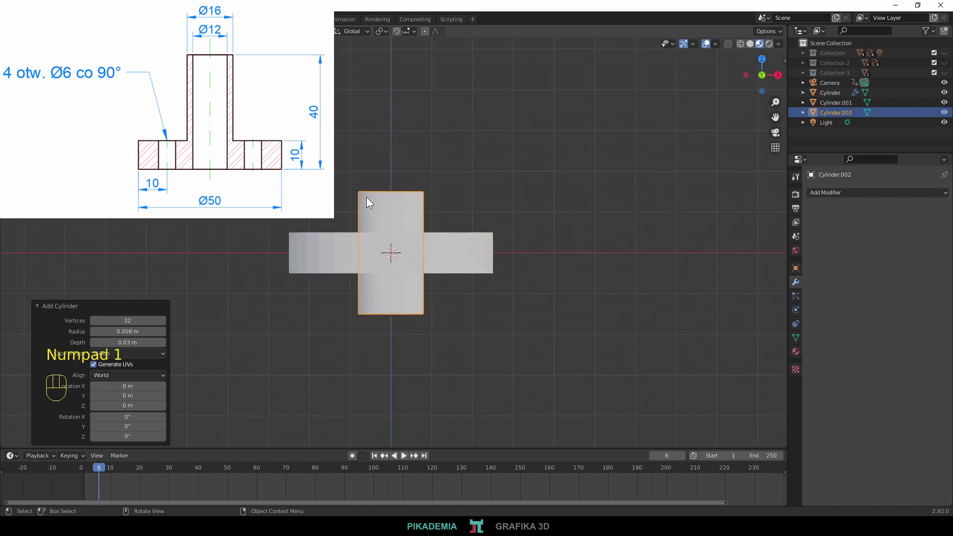
pyautogui.middleClick(467, 283)
pyautogui.press('KP_1')
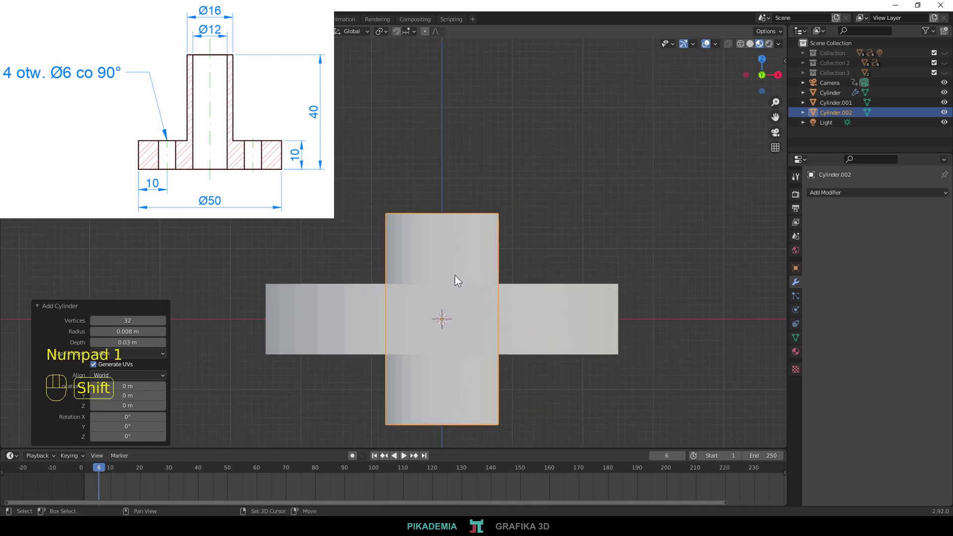
pyautogui.middleClick(438, 230)
pyautogui.press('g')
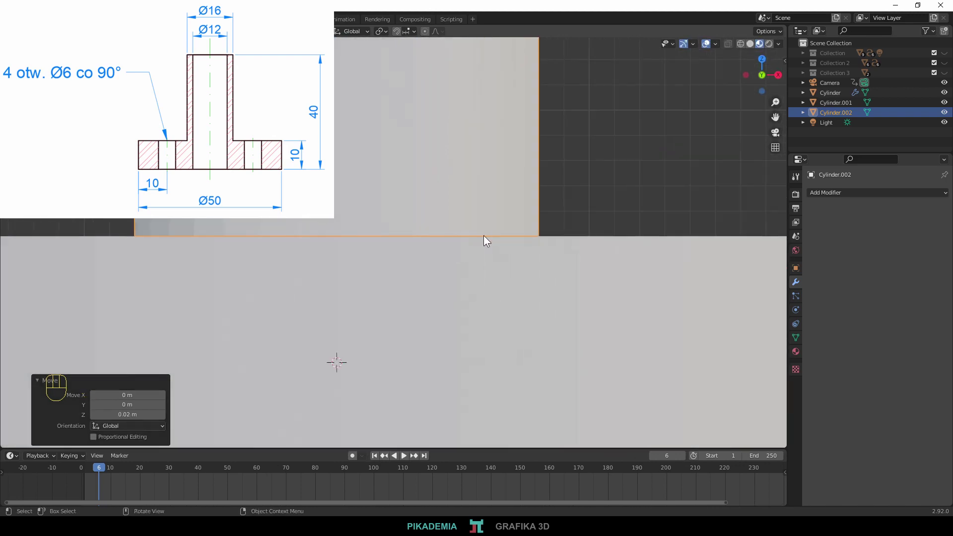
pyautogui.moveTo(513, 195); pyautogui.dragTo(458, 245)
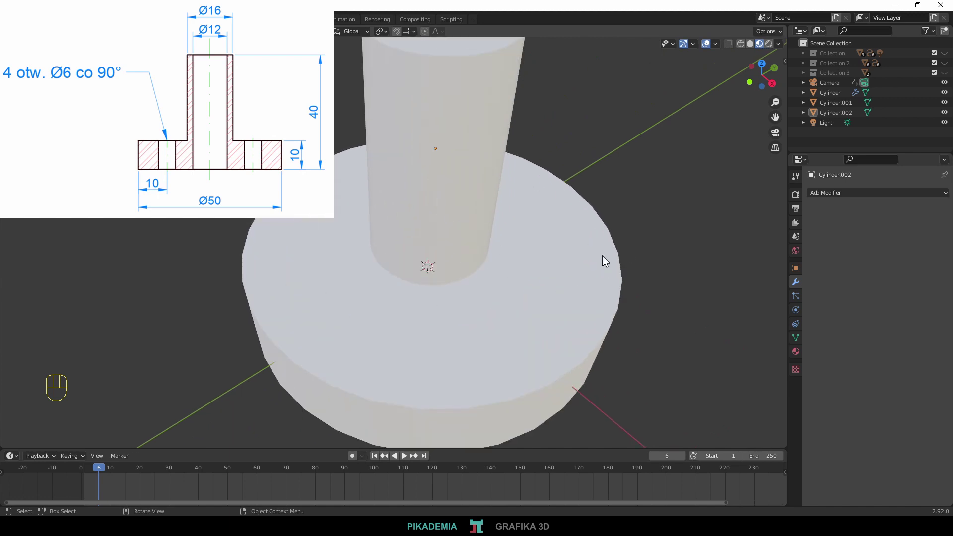
pyautogui.moveTo(529, 270); pyautogui.dragTo(586, 252)
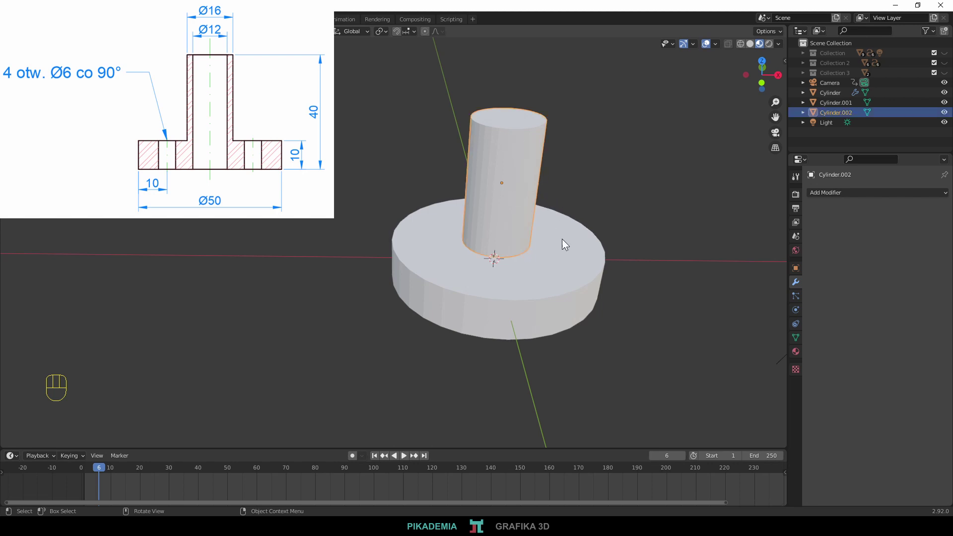
# Union Cylinder.002 with Cylinder.001 using a Boolean modifier and apply it
pyautogui.click(530, 137)
pyautogui.moveTo(820, 196); pyautogui.dragTo(760, 245)
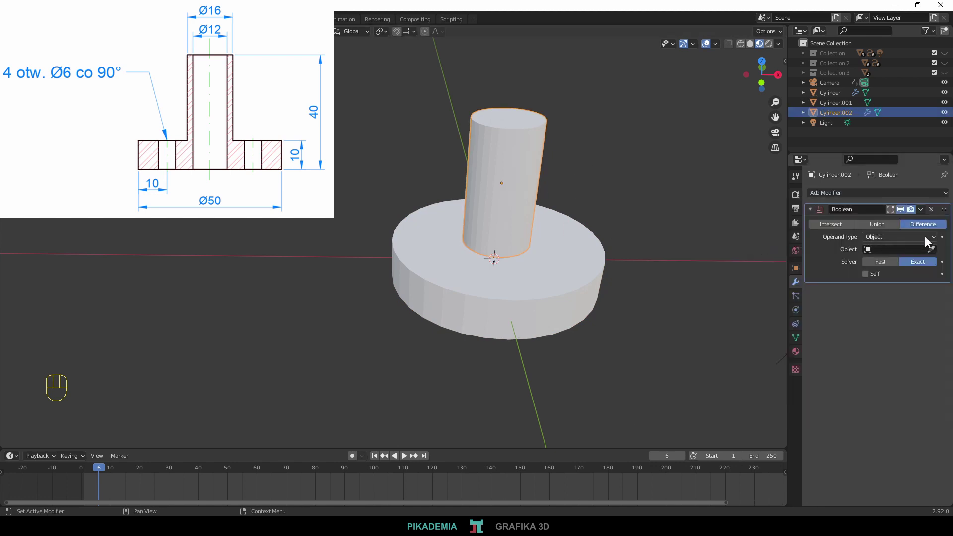
pyautogui.click(935, 250)
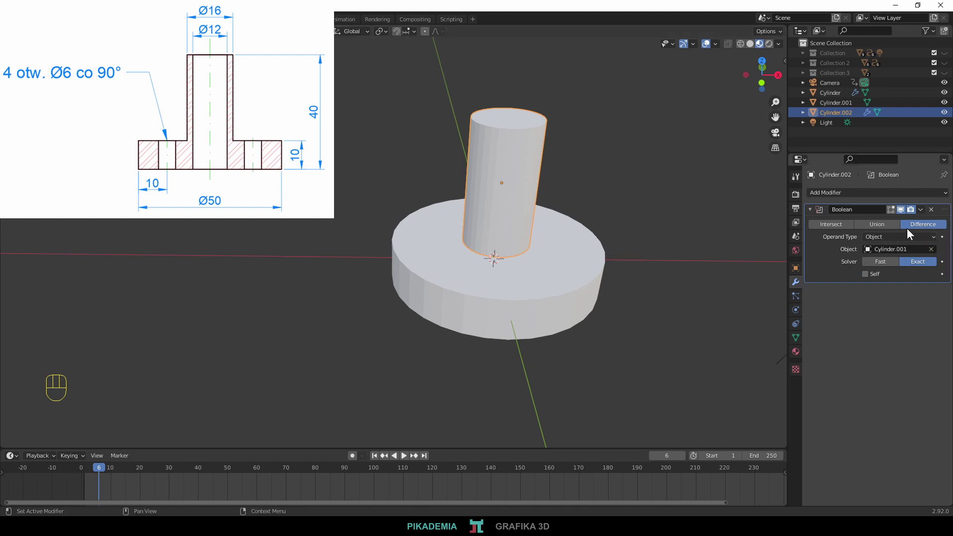
pyautogui.click(882, 227)
pyautogui.moveTo(922, 212); pyautogui.dragTo(876, 231)
pyautogui.click(652, 304)
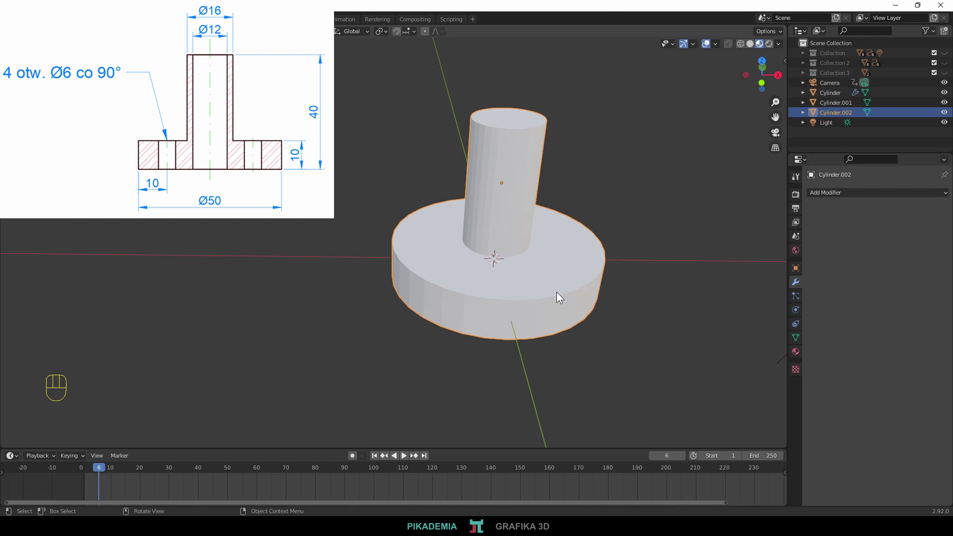
# Delete the leftover separate Cylinder.001 and view the merged part from the front
pyautogui.press('g')
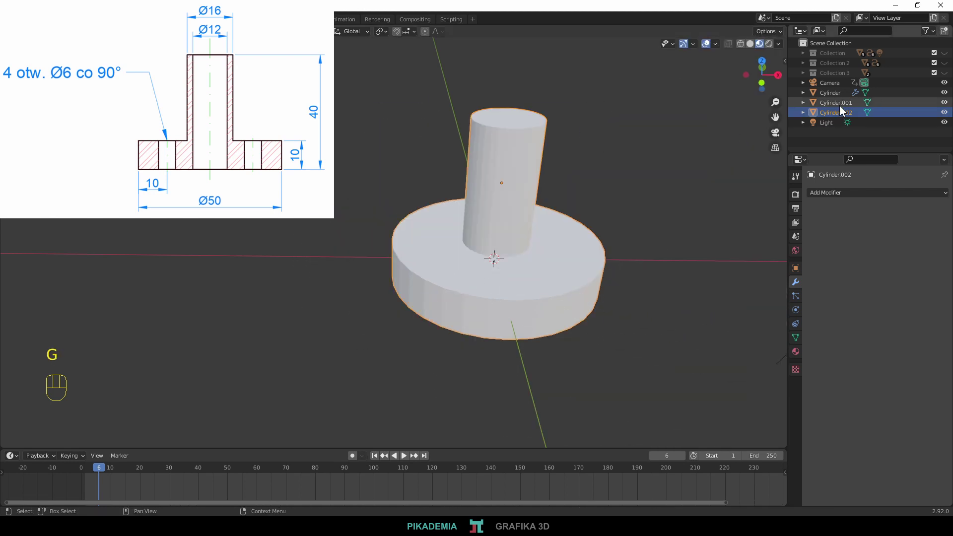
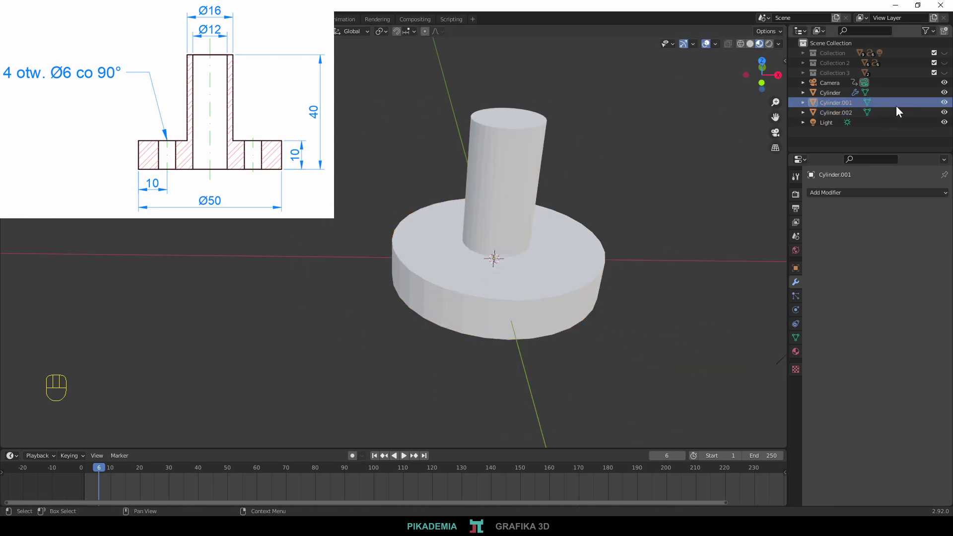
pyautogui.press('Delete')
pyautogui.click(574, 250)
pyautogui.press('KP_1')
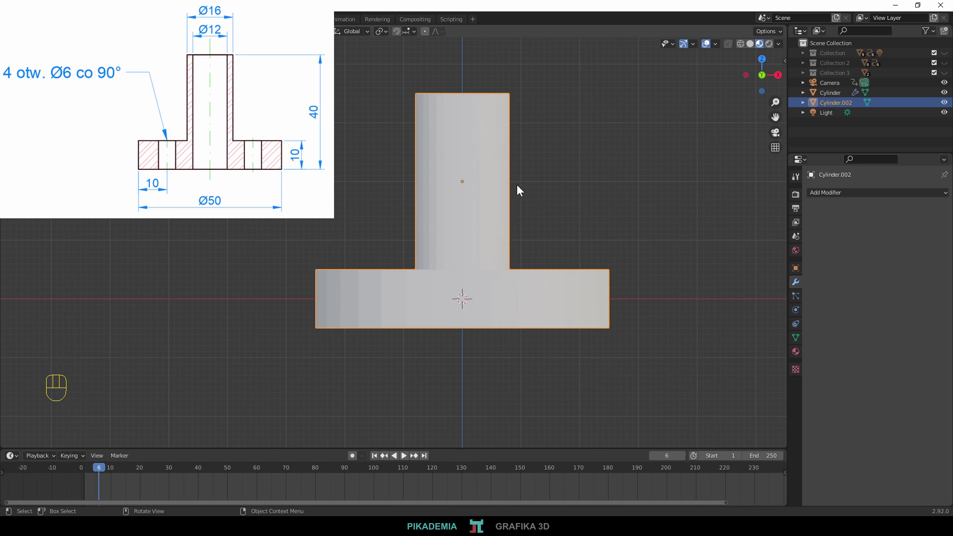
# Add a slim cylinder through the tube centre, stretch it past top and bottom, and apply its scale
pyautogui.press('shift+a')
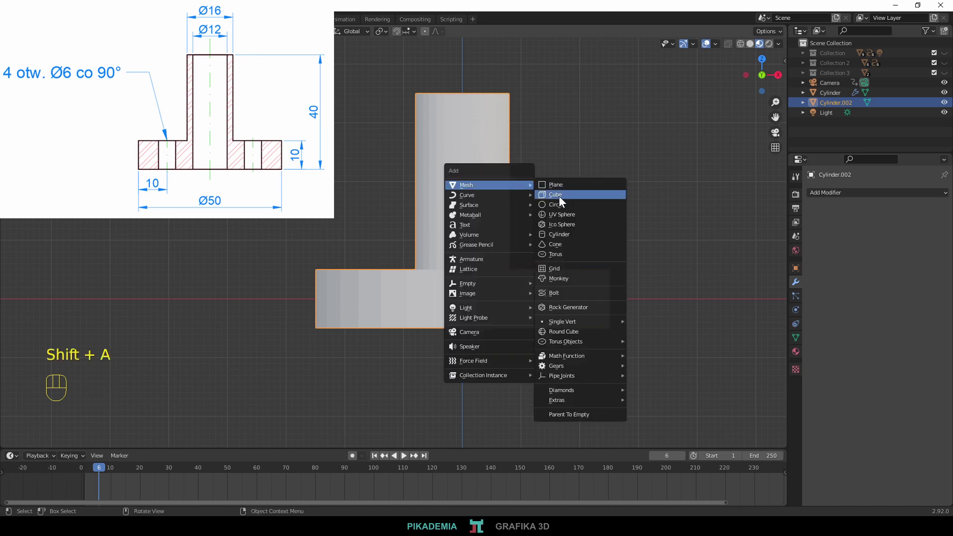
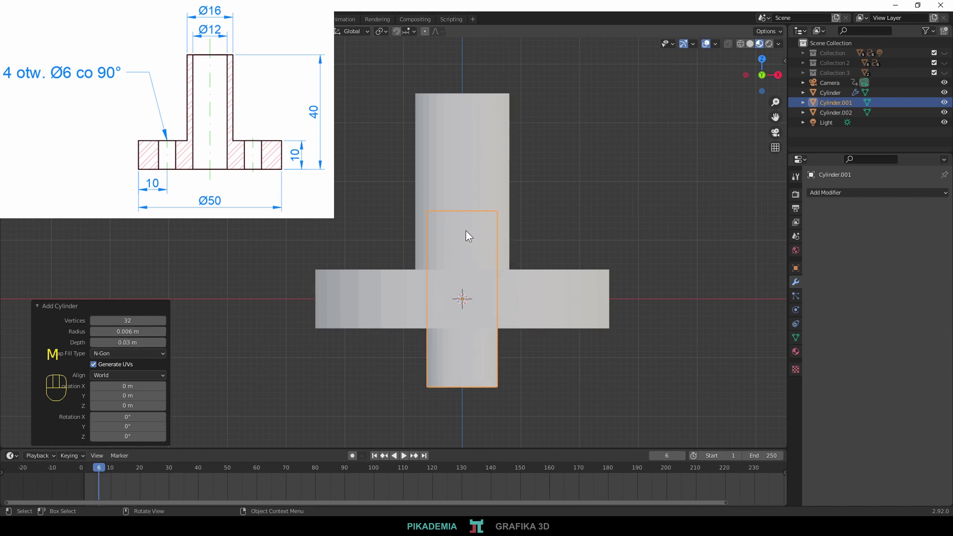
pyautogui.press('s')
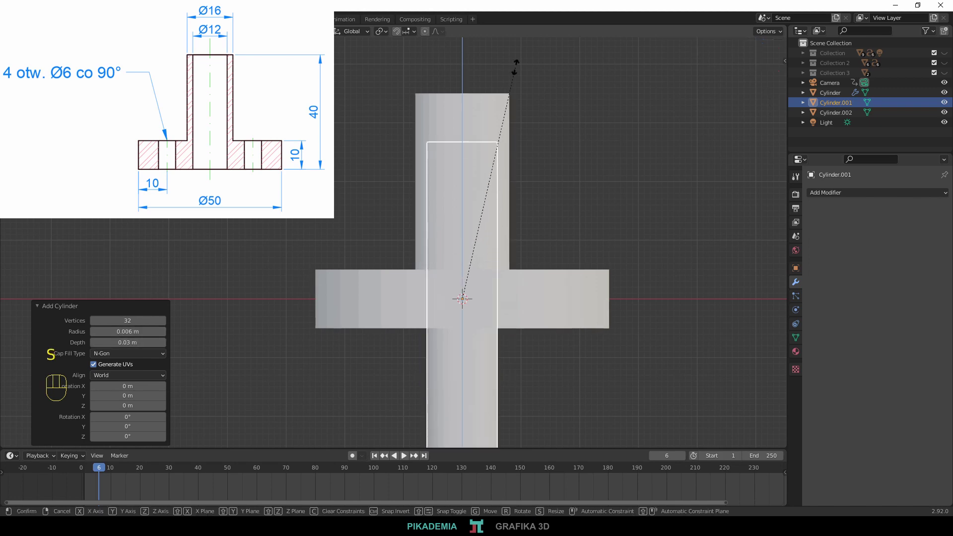
pyautogui.press('g')
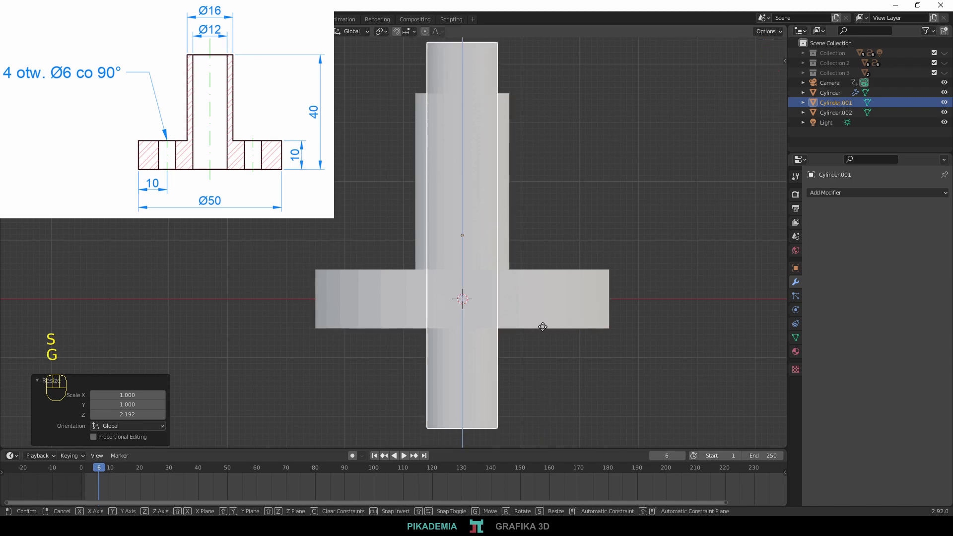
pyautogui.press('ctrl+a')
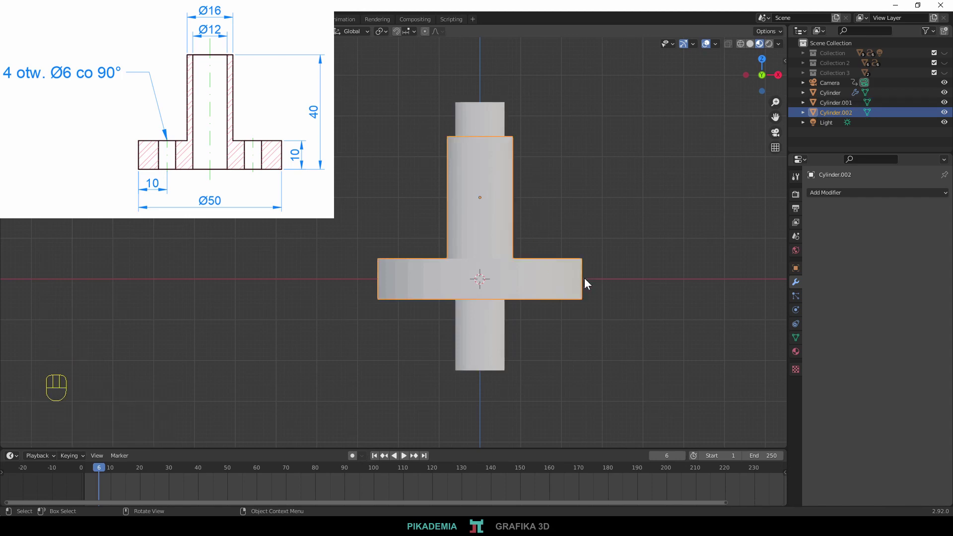
# Cut the bore with a Boolean Difference using Cylinder.001, apply it and delete the cutter
pyautogui.moveTo(848, 195); pyautogui.dragTo(766, 244)
pyautogui.click(934, 249)
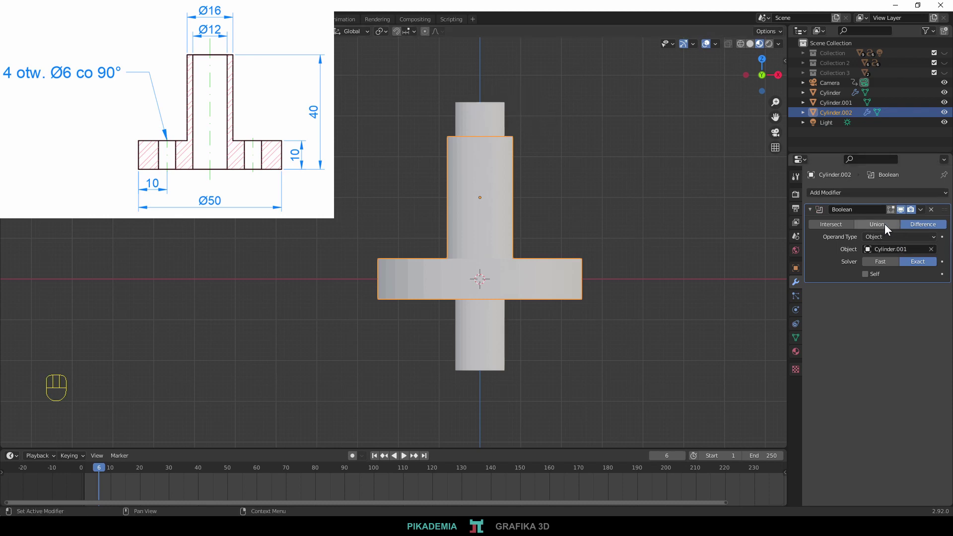
pyautogui.moveTo(923, 211); pyautogui.dragTo(851, 227)
pyautogui.press('Delete')
pyautogui.moveTo(509, 137); pyautogui.dragTo(529, 143)
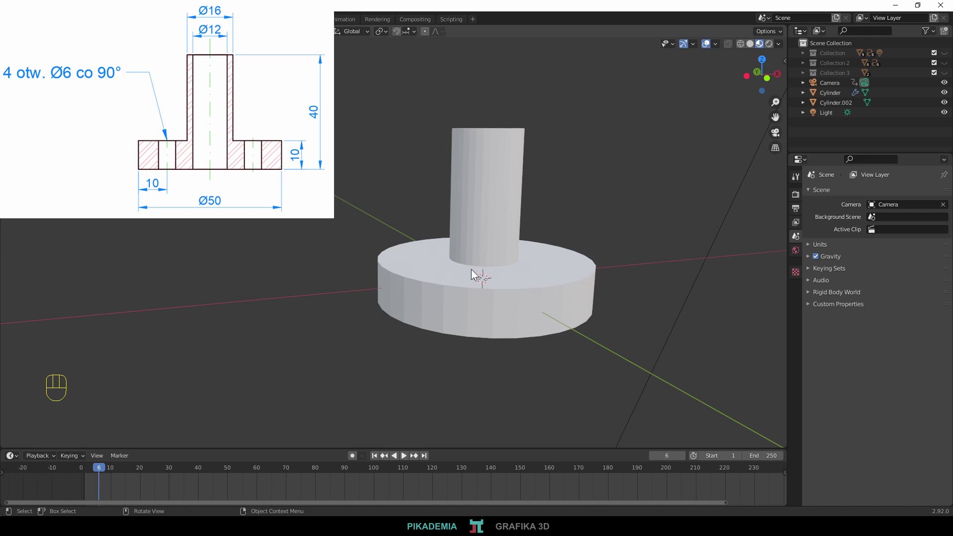
# Add a small cylinder and place it off-centre through the flange rim as the first hole cutter
pyautogui.press('KP_1')
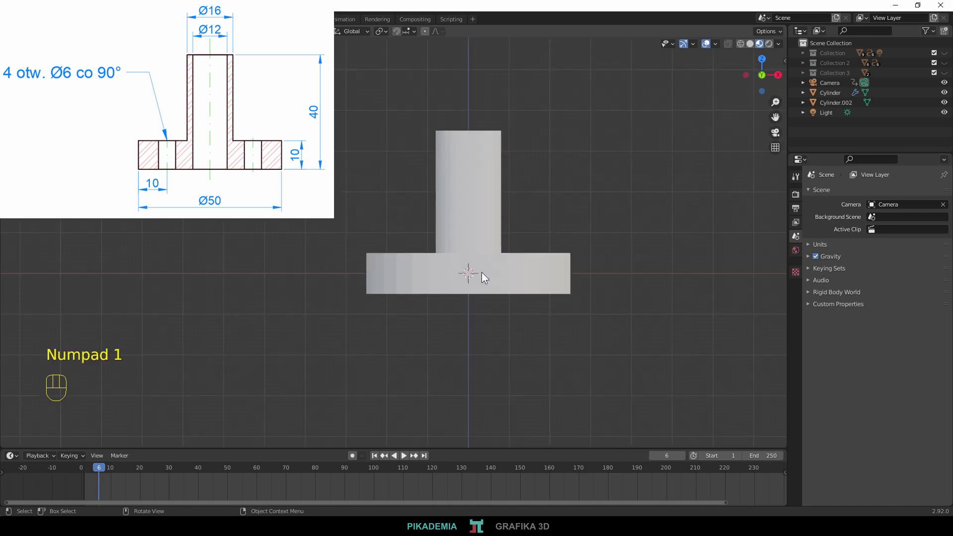
pyautogui.press('shift+a')
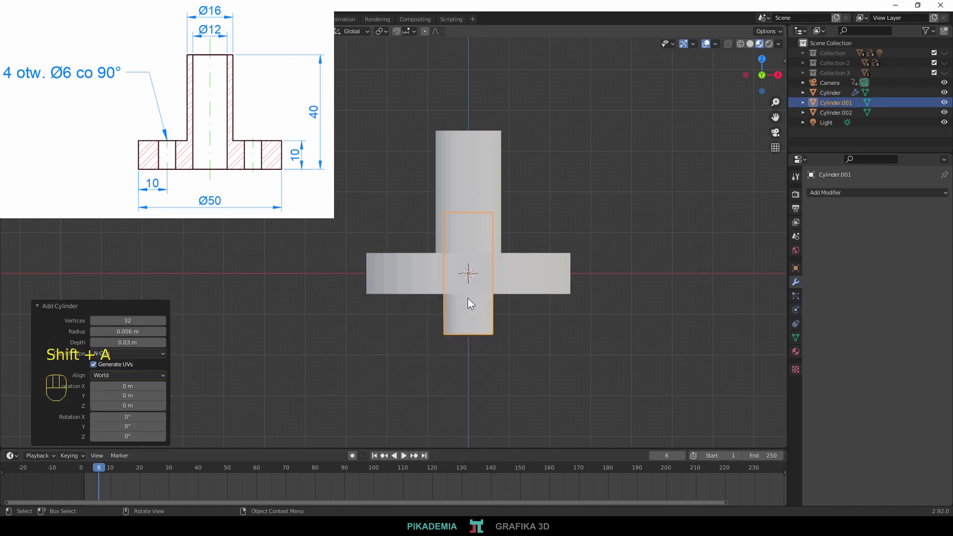
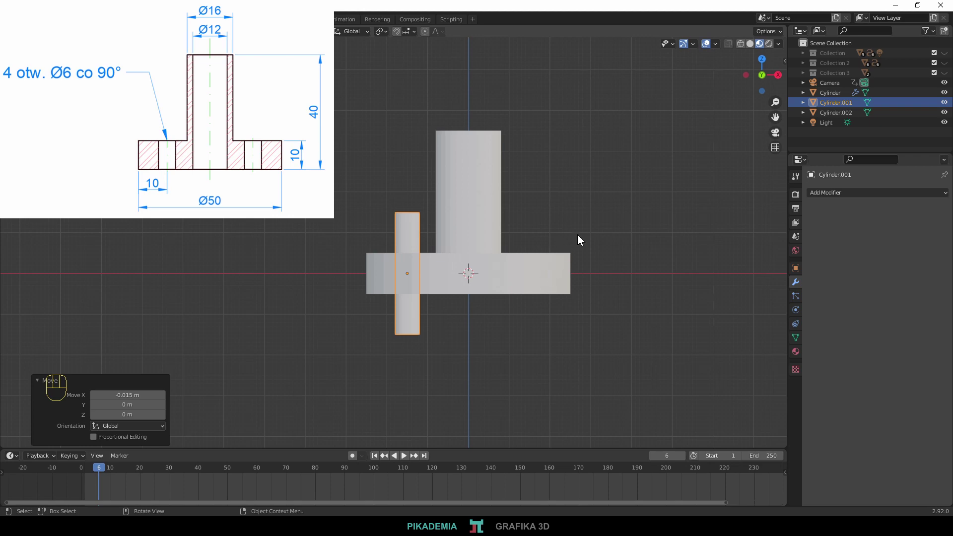
pyautogui.moveTo(556, 222); pyautogui.dragTo(548, 280)
# Add a Plain Axes empty at the origin and scale it down small
pyautogui.middleClick(547, 231)
pyautogui.moveTo(504, 232); pyautogui.dragTo(513, 238)
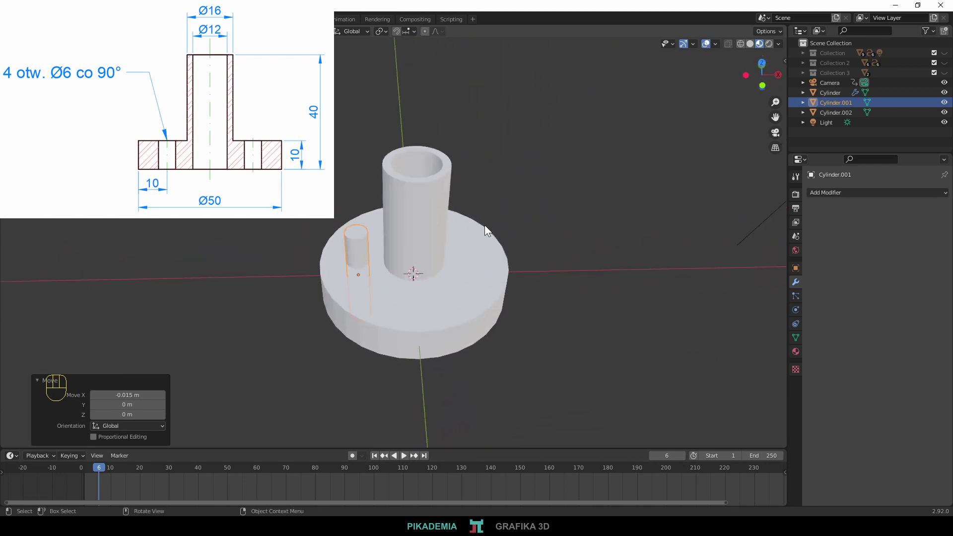
pyautogui.press('ctrl+s')
pyautogui.press('shift+a')
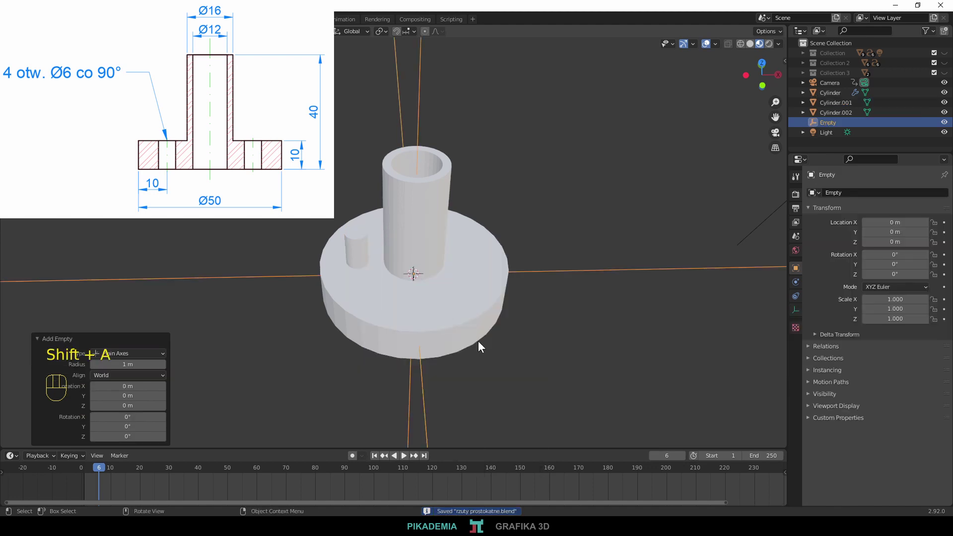
pyautogui.press('s')
pyautogui.press('s')
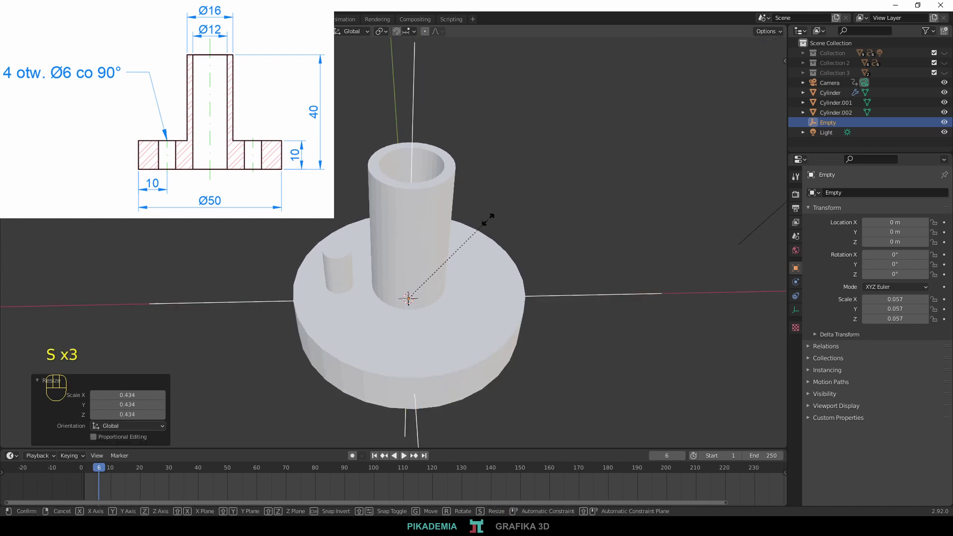
# Apply the empty's scale with Ctrl+A so its reduced size becomes permanent
pyautogui.press('ctrl+a')
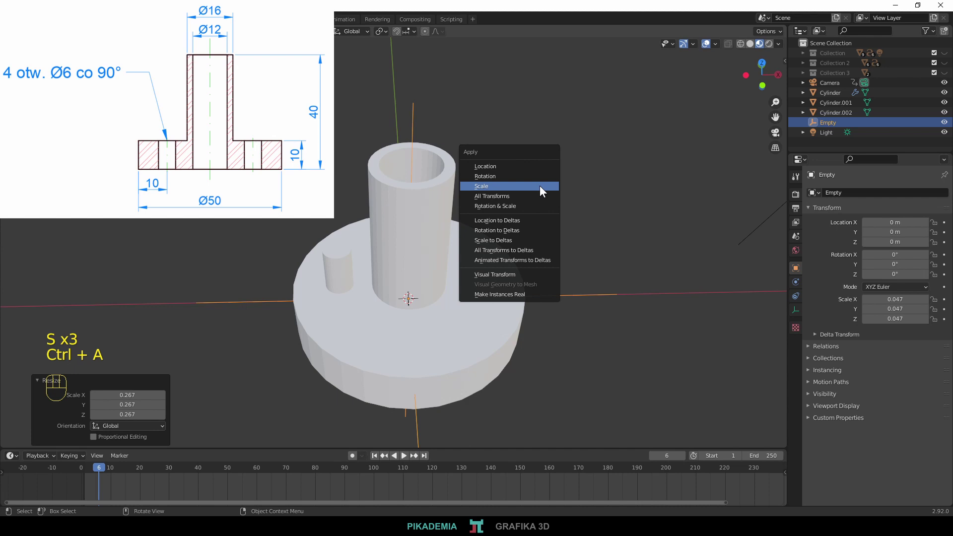
pyautogui.click(341, 260)
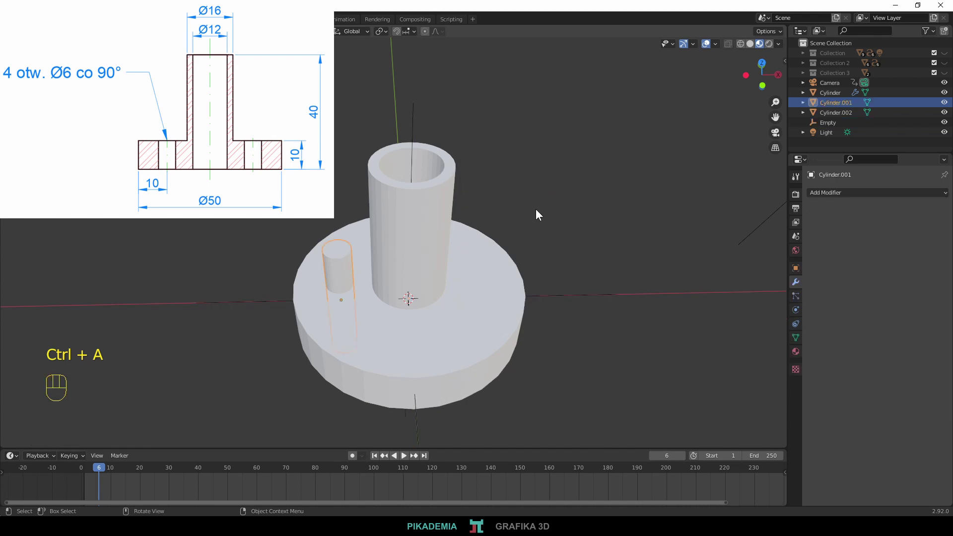
pyautogui.press('n')
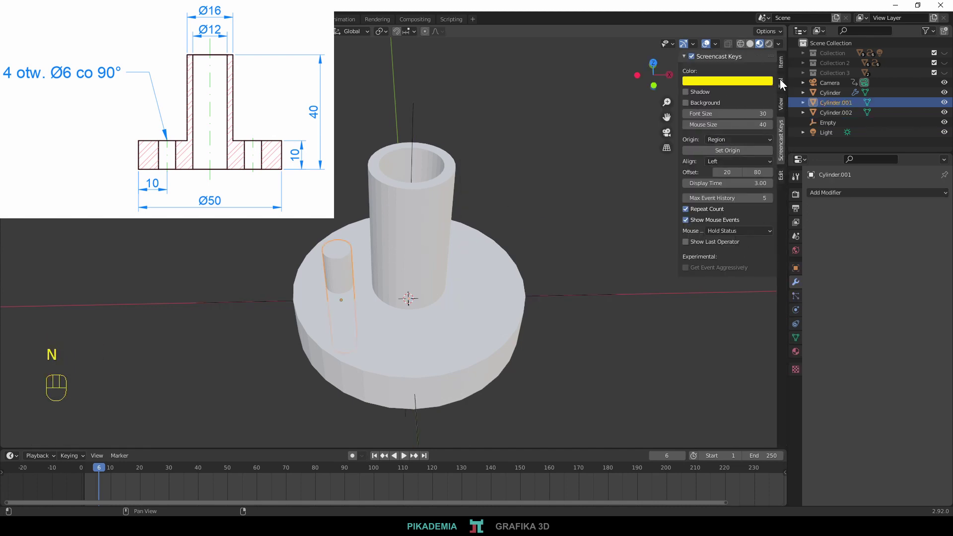
# Select Cylinder.001 and set its origin to the 3D cursor at the flange centre
pyautogui.click(783, 65)
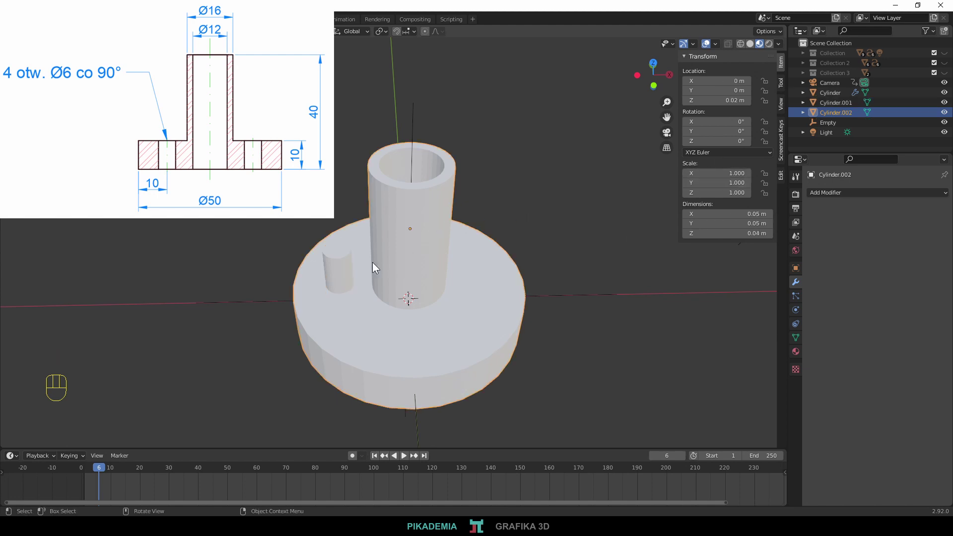
pyautogui.click(349, 266)
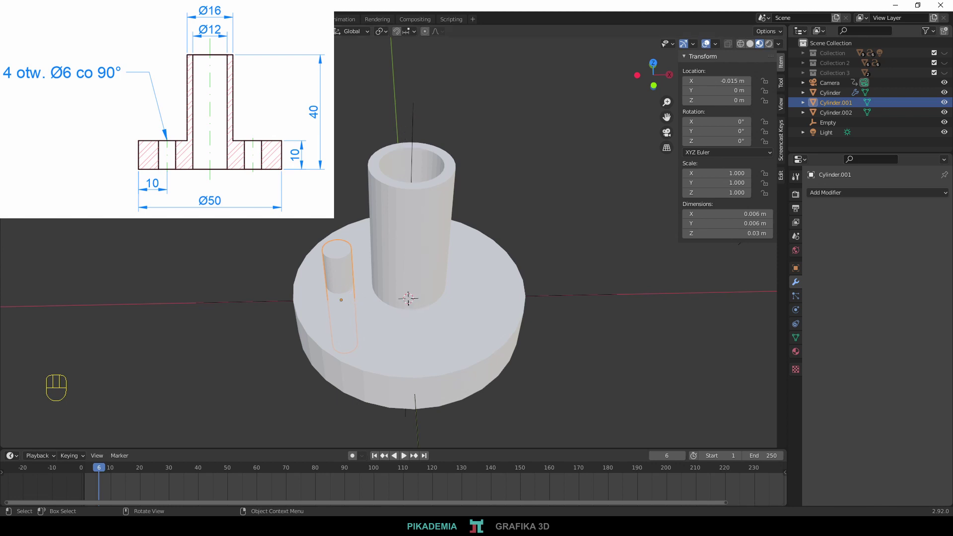
pyautogui.moveTo(135, 49); pyautogui.dragTo(274, 87)
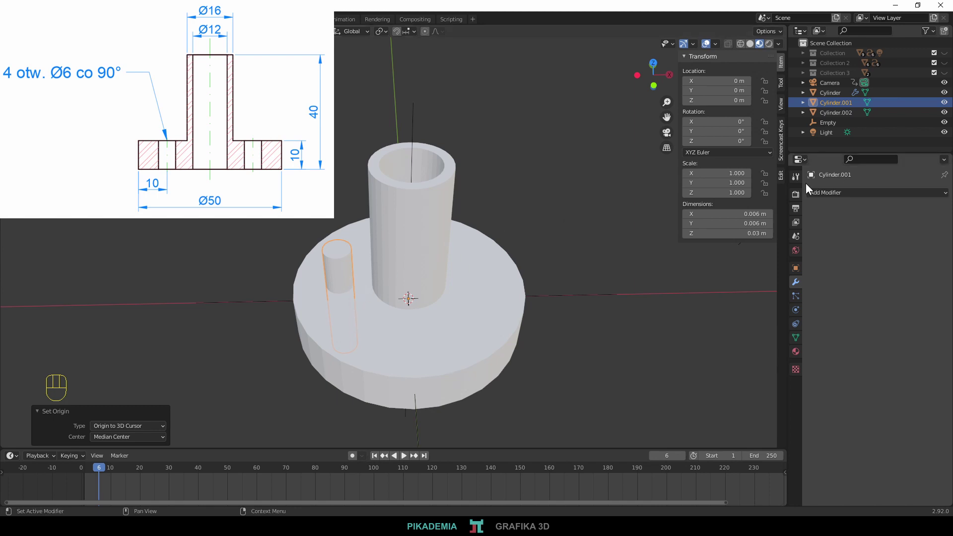
# Give the hole cutter an Array modifier with Count 4, Relative Offset off and Object Offset set to Empty
pyautogui.moveTo(834, 195); pyautogui.dragTo(764, 221)
pyautogui.click(936, 241)
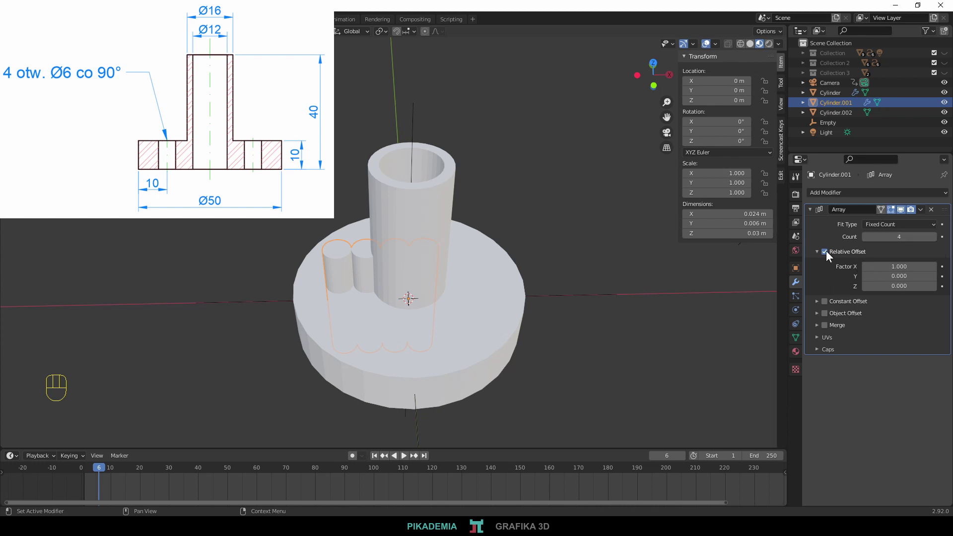
pyautogui.click(826, 254)
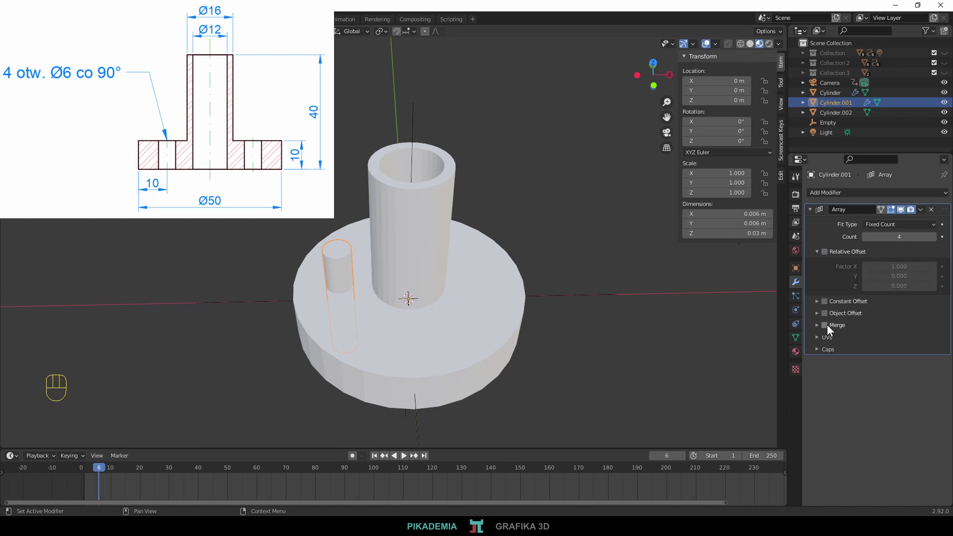
pyautogui.click(827, 315)
pyautogui.click(819, 317)
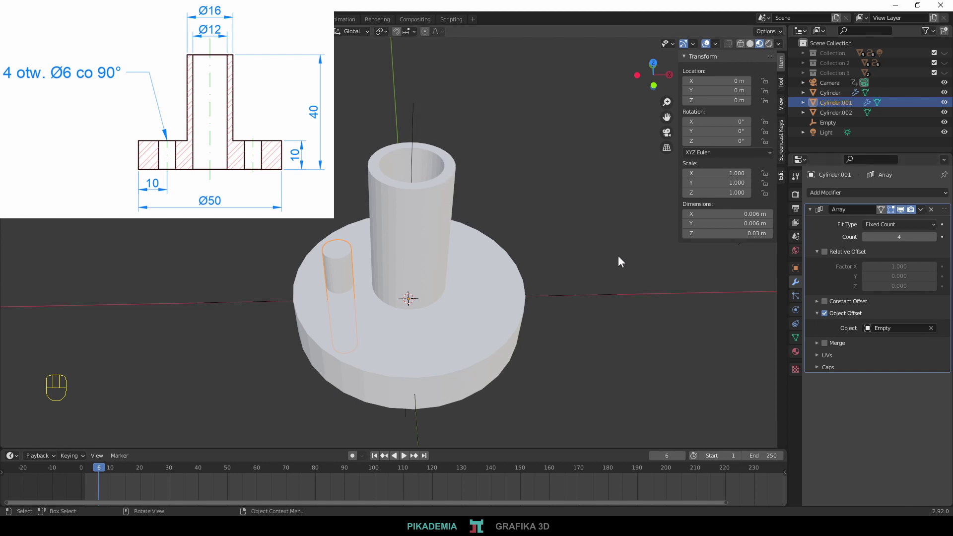
pyautogui.moveTo(530, 214); pyautogui.dragTo(562, 291)
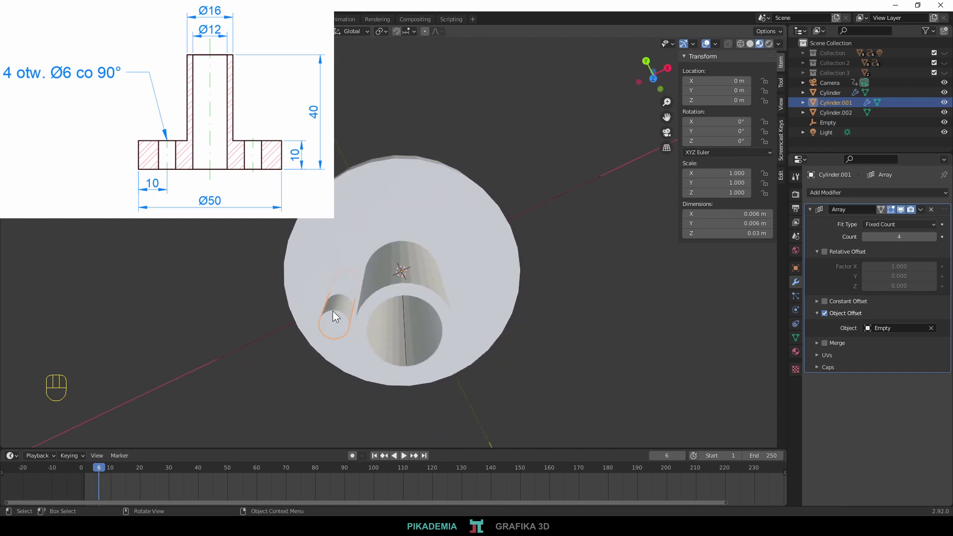
pyautogui.moveTo(460, 349); pyautogui.dragTo(455, 301)
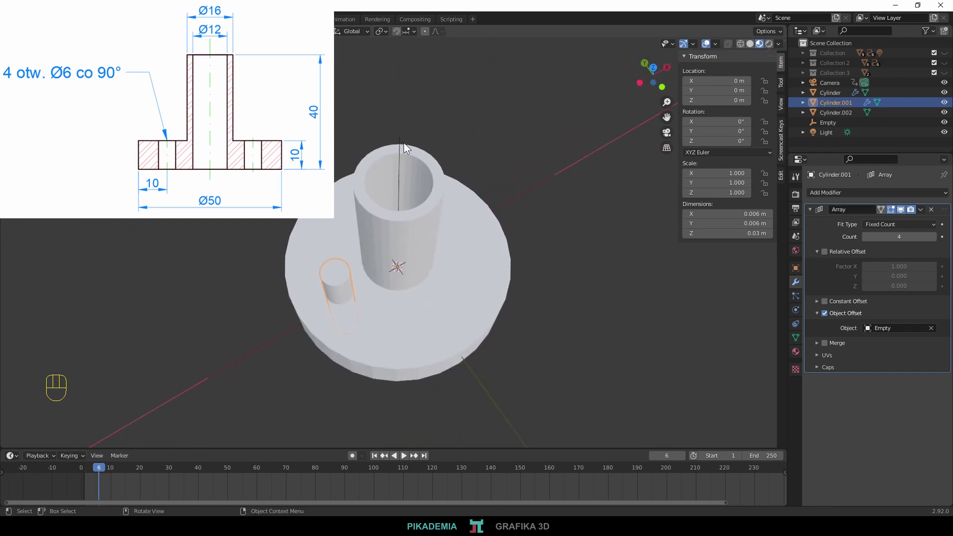
# Rotate the Empty 90° around Z so the four hole cylinders spread evenly around the flange
pyautogui.click(401, 143)
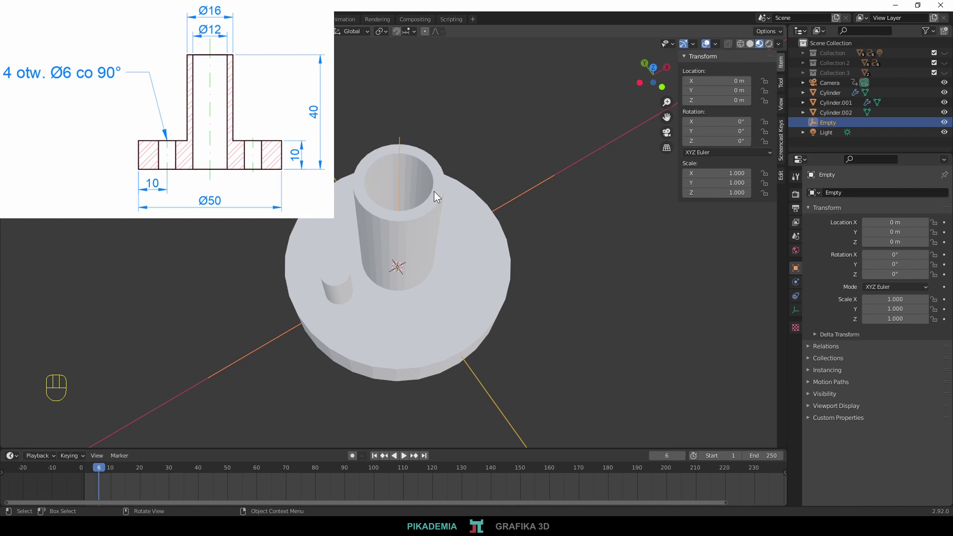
pyautogui.moveTo(535, 348); pyautogui.dragTo(520, 344)
pyautogui.press('r')
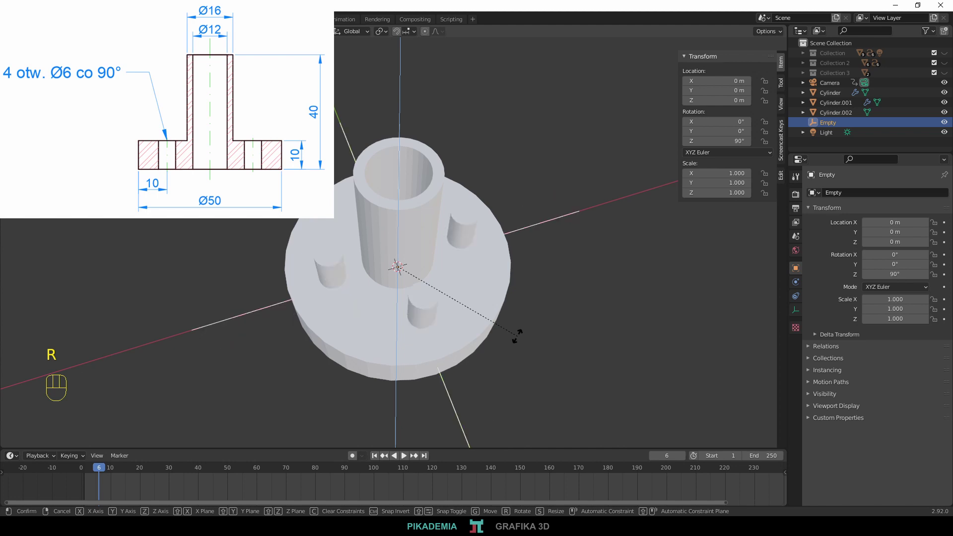
# Apply the Array modifier on Cylinder.001 to make the four hole cutters permanent
pyautogui.moveTo(510, 274); pyautogui.dragTo(506, 253)
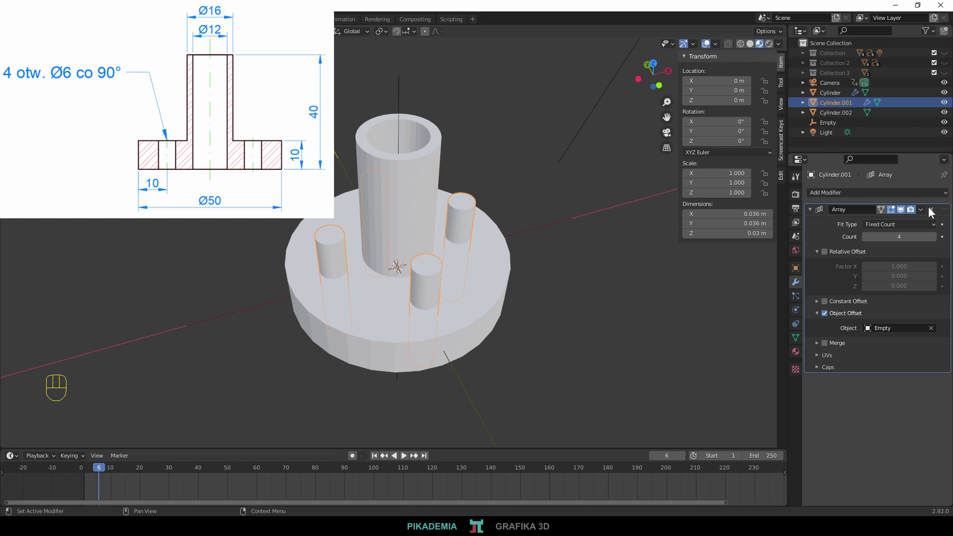
pyautogui.moveTo(921, 212); pyautogui.dragTo(890, 224)
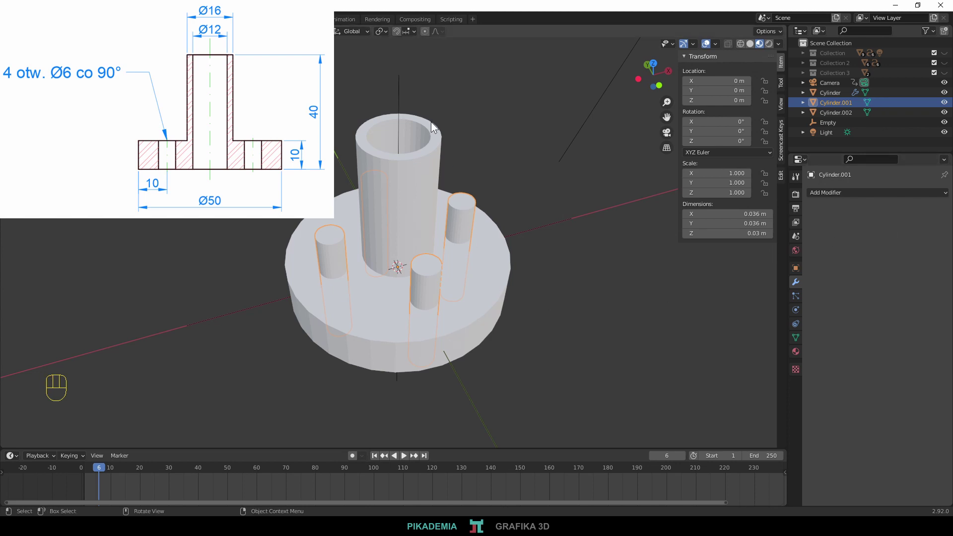
# Delete the helper Empty now that the array is applied
pyautogui.click(403, 89)
pyautogui.press('Delete')
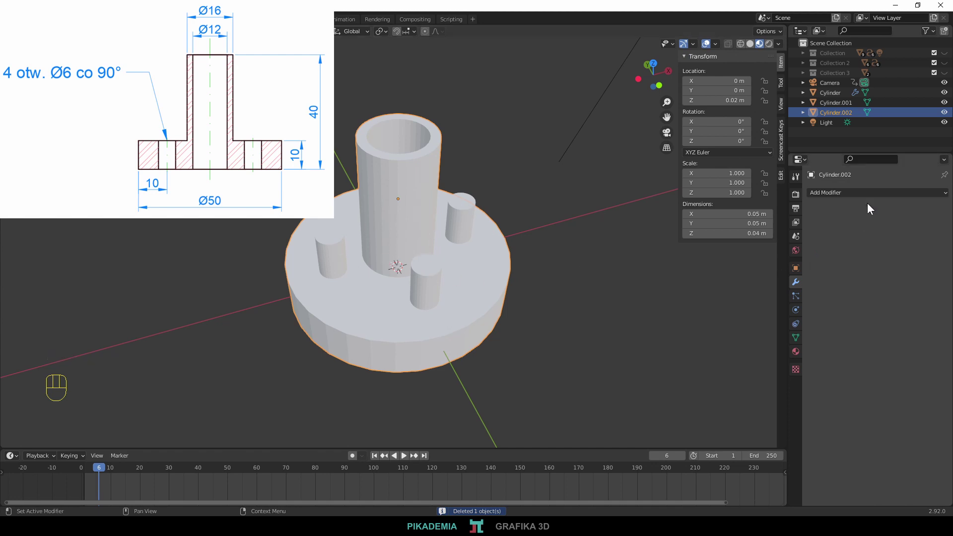
# Cut the four holes through the flange with a Boolean Difference on Cylinder.001, apply it and delete the cutters
pyautogui.moveTo(875, 194); pyautogui.dragTo(761, 246)
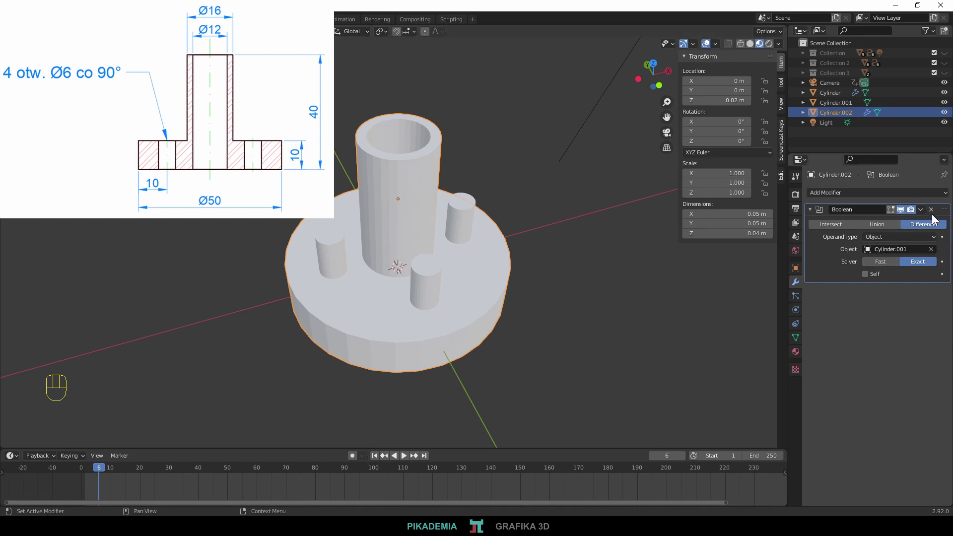
pyautogui.moveTo(921, 212); pyautogui.dragTo(895, 229)
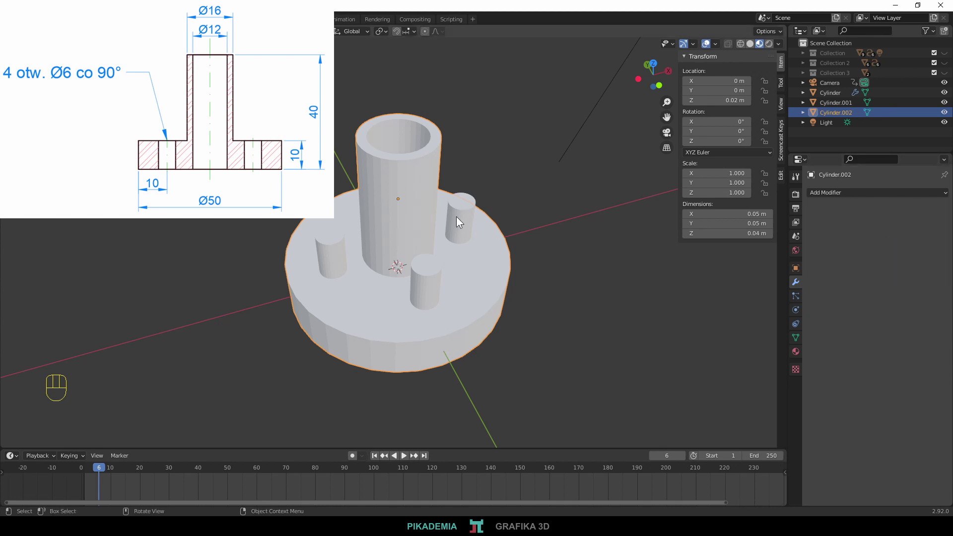
pyautogui.press('Delete')
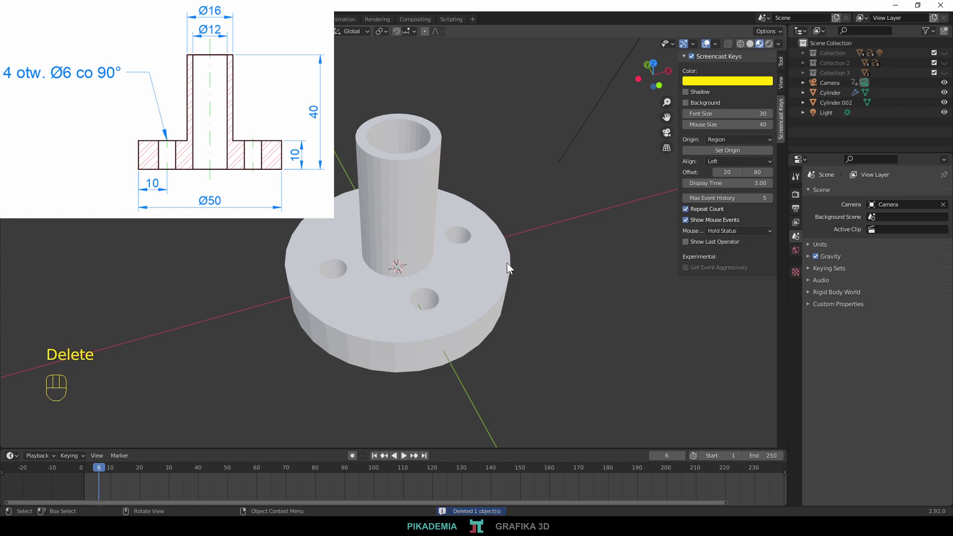
pyautogui.moveTo(515, 276); pyautogui.dragTo(572, 239)
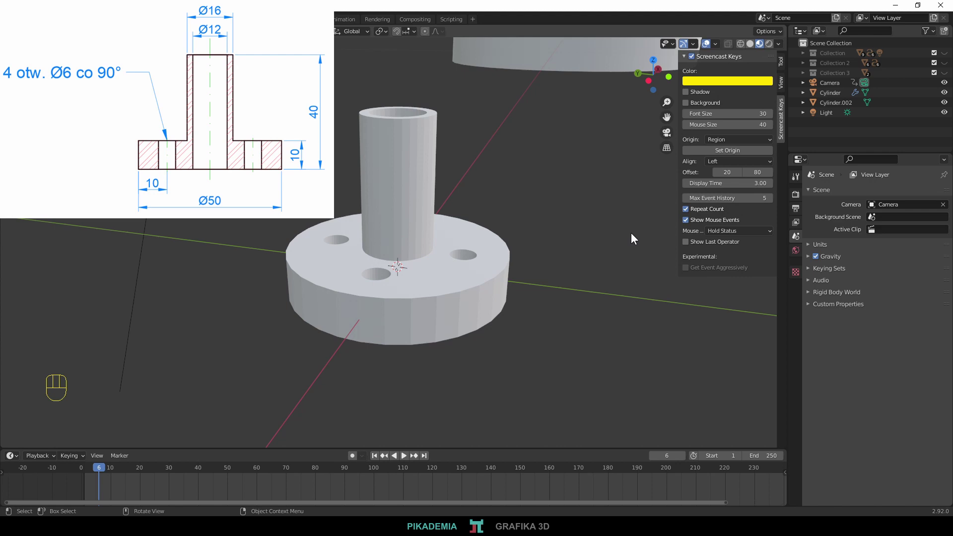
# Give the flanged tube a new material 'metal' with Base Color B4B4B4 and Metallic 0.419
pyautogui.click(375, 301)
pyautogui.click(854, 309)
pyautogui.click(851, 199)
pyautogui.click(850, 191)
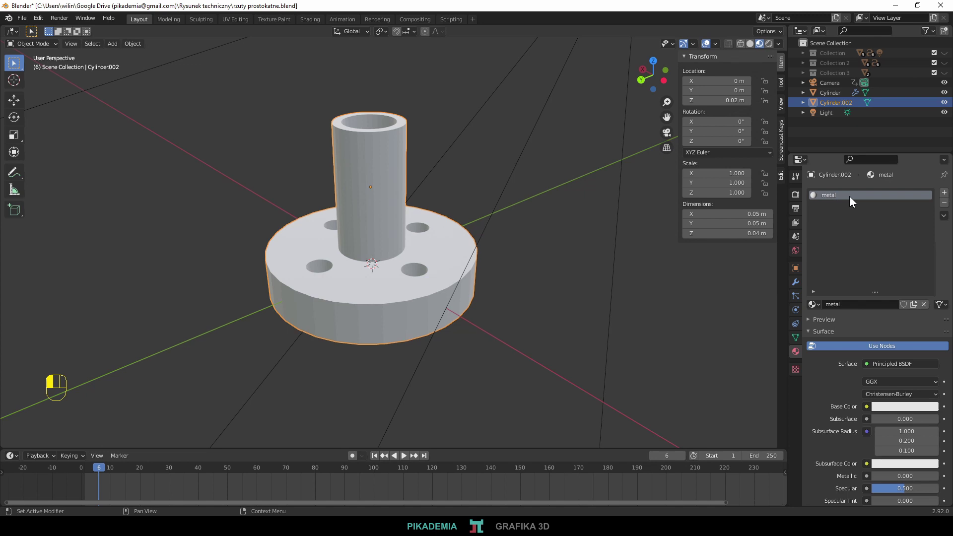
pyautogui.click(899, 410)
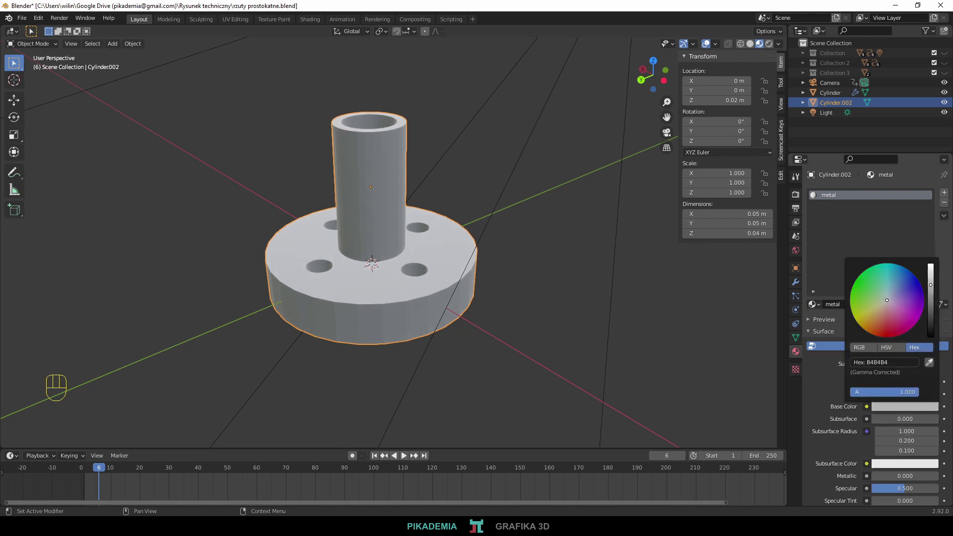
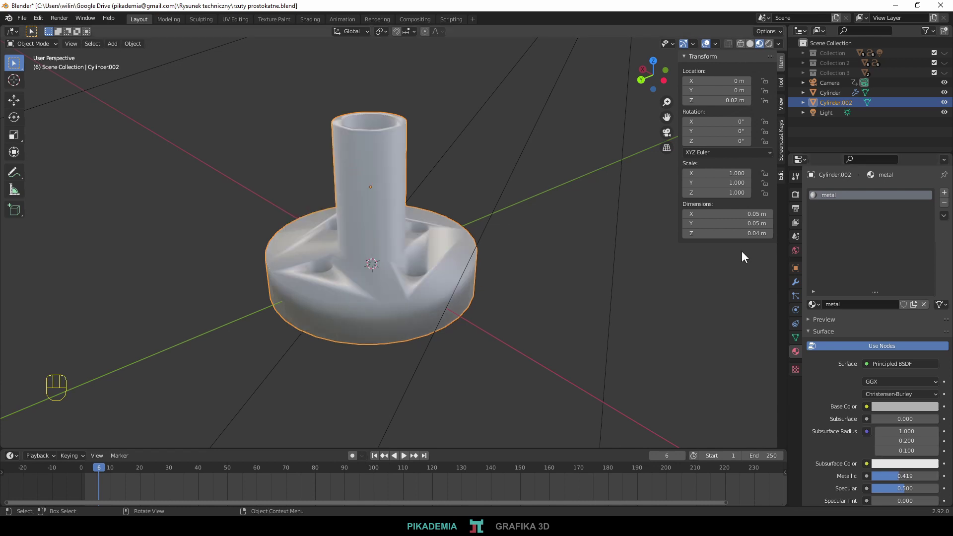
# Shade the tube smooth and add an Edge Split modifier for crisp edges
pyautogui.click(797, 285)
pyautogui.moveTo(845, 195); pyautogui.dragTo(755, 278)
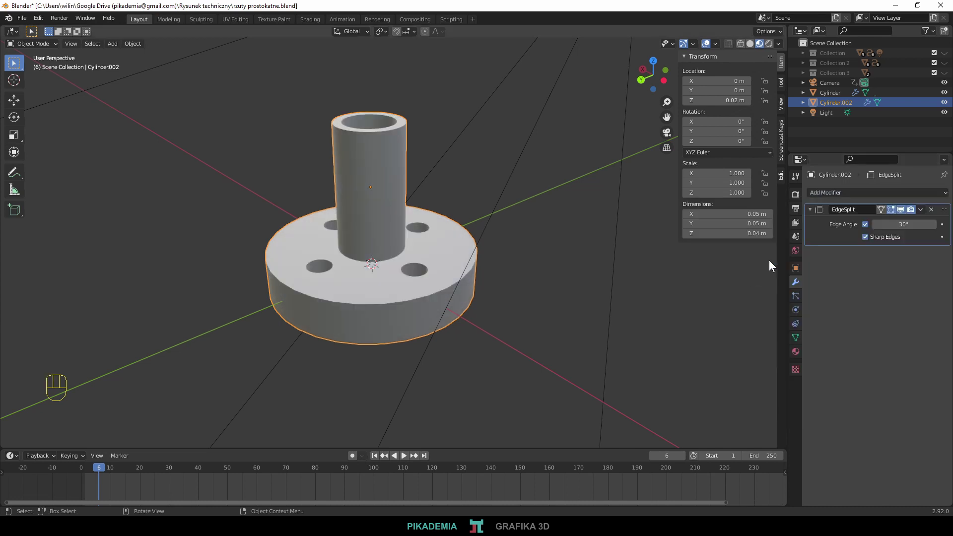
# Save the project with Ctrl+S and switch to the scene camera view of the flange
pyautogui.moveTo(462, 270); pyautogui.dragTo(445, 264)
pyautogui.press('ctrl+s')
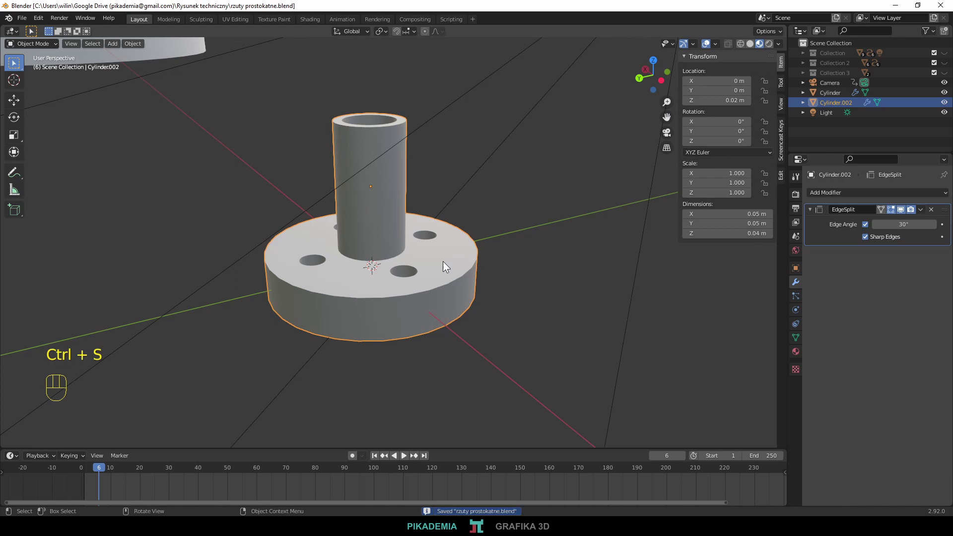
pyautogui.press('KP_0')
pyautogui.click(447, 256)
pyautogui.moveTo(445, 255); pyautogui.dragTo(418, 245)
pyautogui.moveTo(421, 256); pyautogui.dragTo(424, 261)
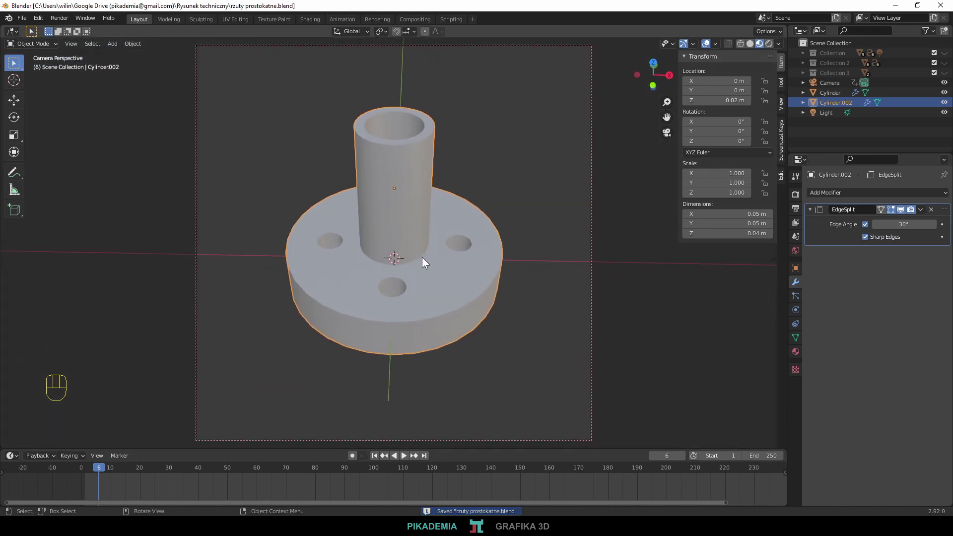
# Frame the tube through the locked scene camera and render the image with F12
pyautogui.press('KP_0')
pyautogui.press('ctrl+s')
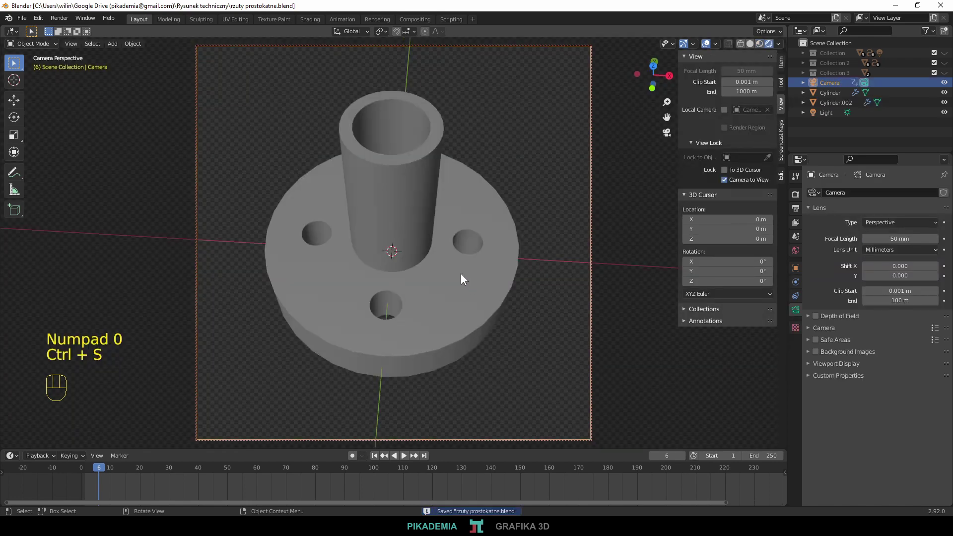
pyautogui.press('F12')
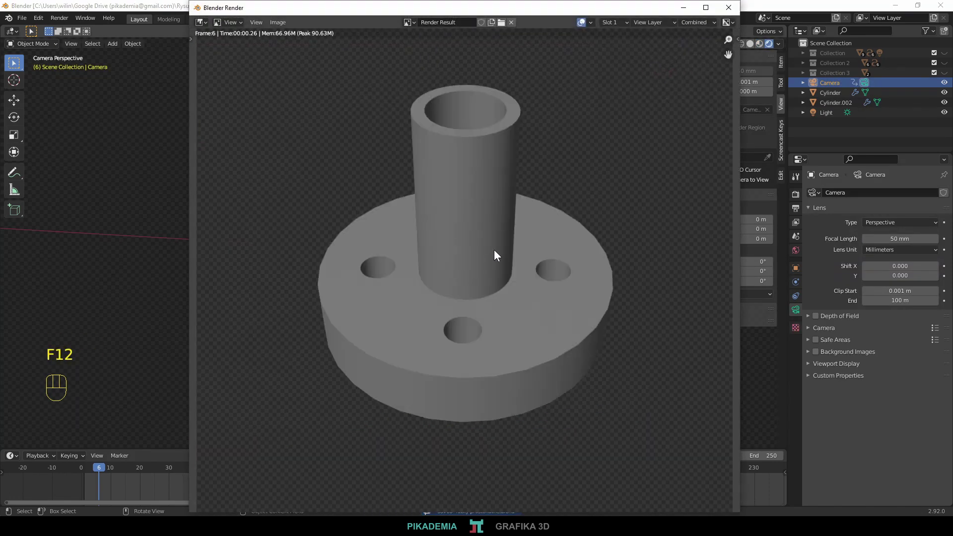